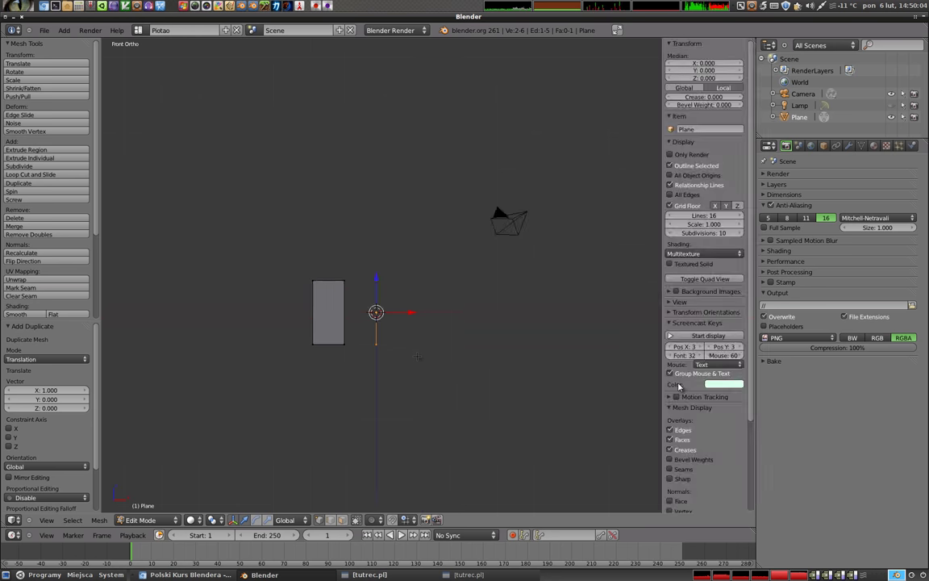
- Select the plane's geometry and the axis edge, then screw them into a nine-step ring
{"action": "key", "text": "n"}
{"action": "key", "text": "a"}
{"action": "key", "text": "a"}
{"action": "key", "text": "a"}
{"action": "key", "text": "a"}
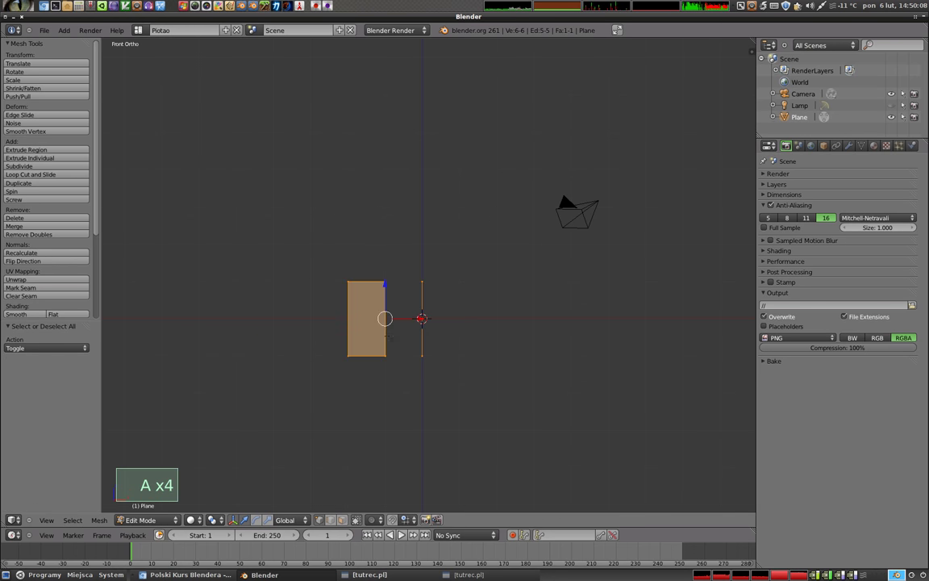
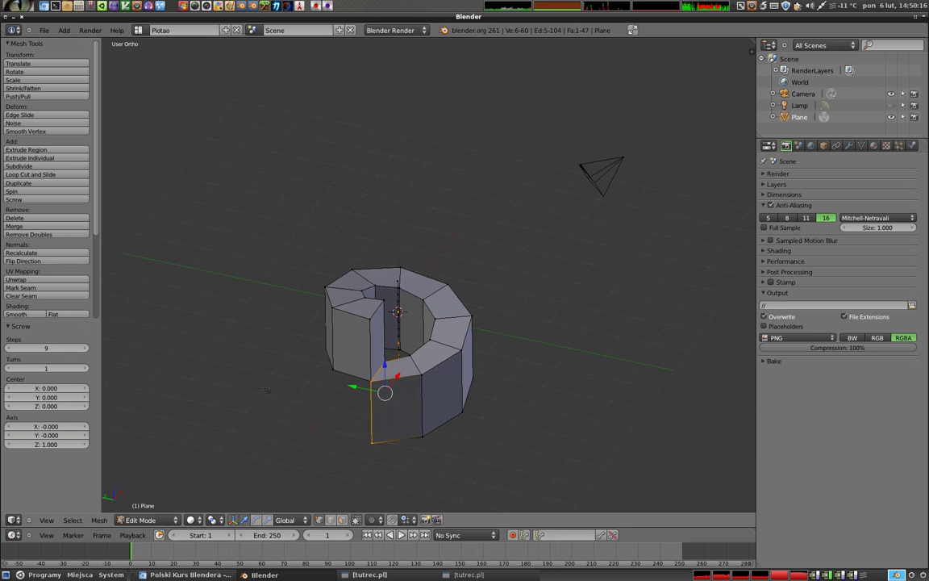
- Raise the Screw Steps from 9 to 40 so the ring becomes smooth
{"action": "left_click", "coordinate": [41, 347]}
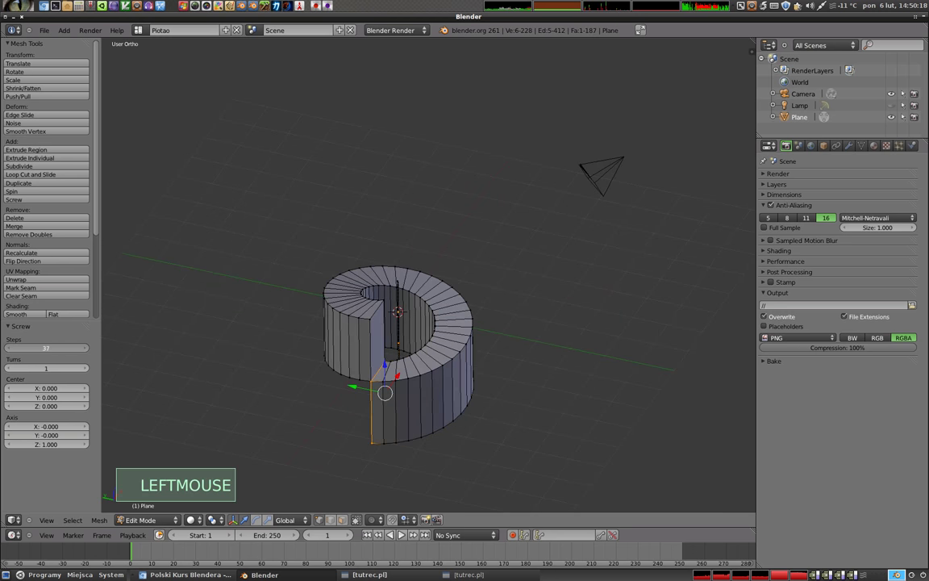
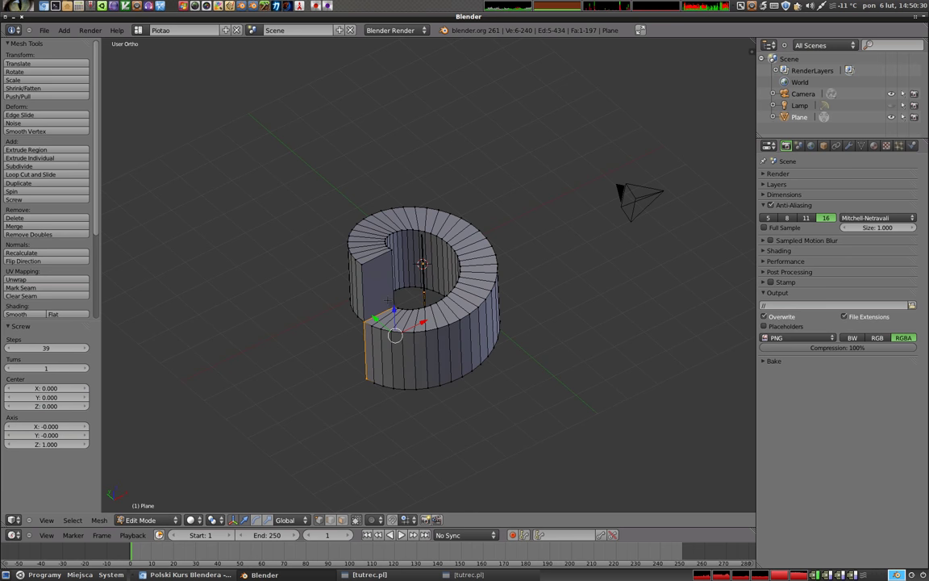
{"action": "left_click", "coordinate": [88, 358]}
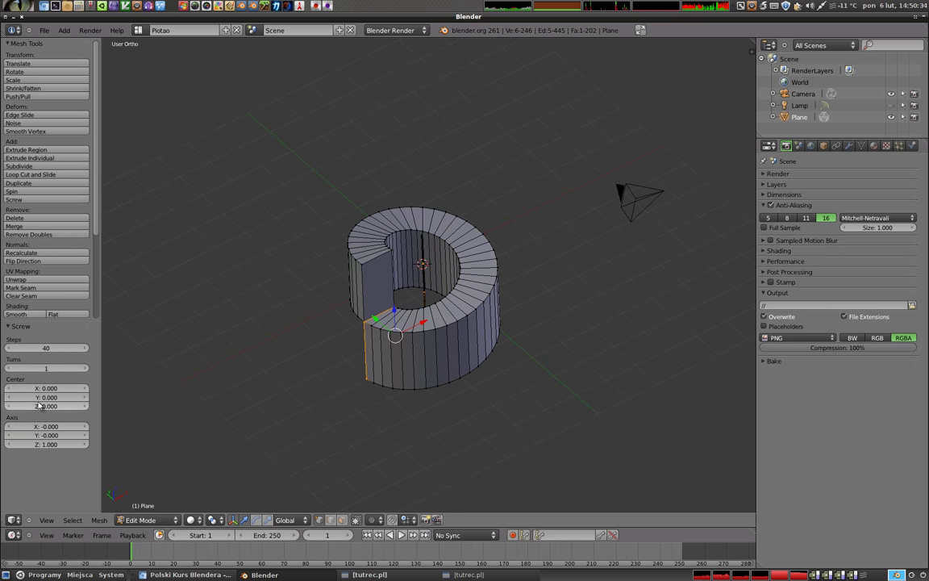
{"action": "left_click", "coordinate": [46, 386]}
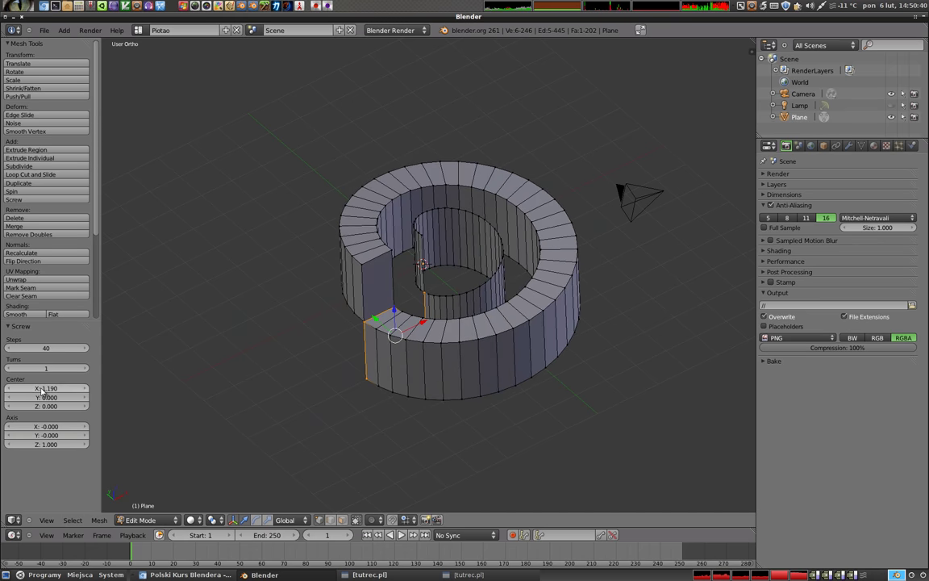
{"action": "left_click", "coordinate": [46, 389]}
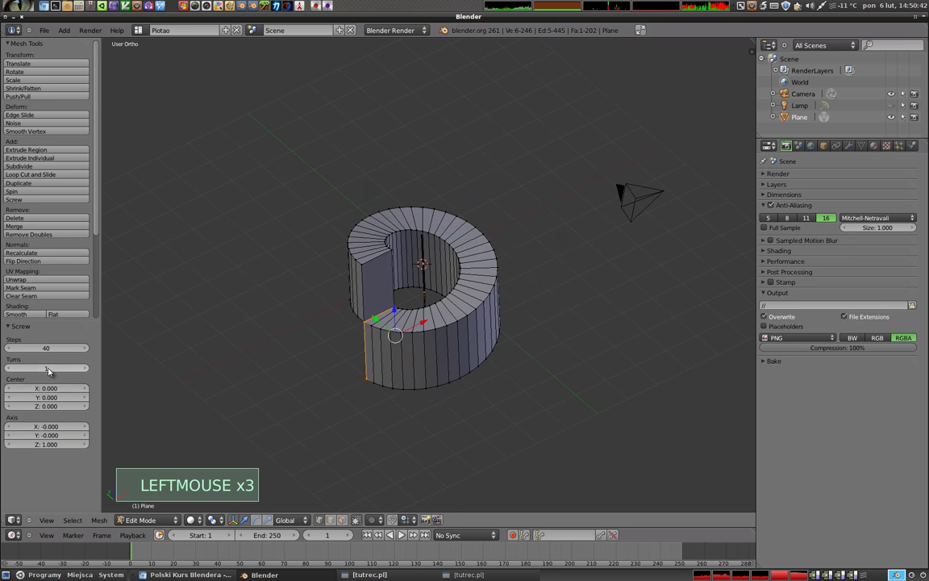
- Set Turns to 3 and a small Axis Z so the turns stack into a vertical coil
{"action": "left_click", "coordinate": [87, 369]}
{"action": "left_click", "coordinate": [88, 369]}
{"action": "left_click", "coordinate": [45, 430]}
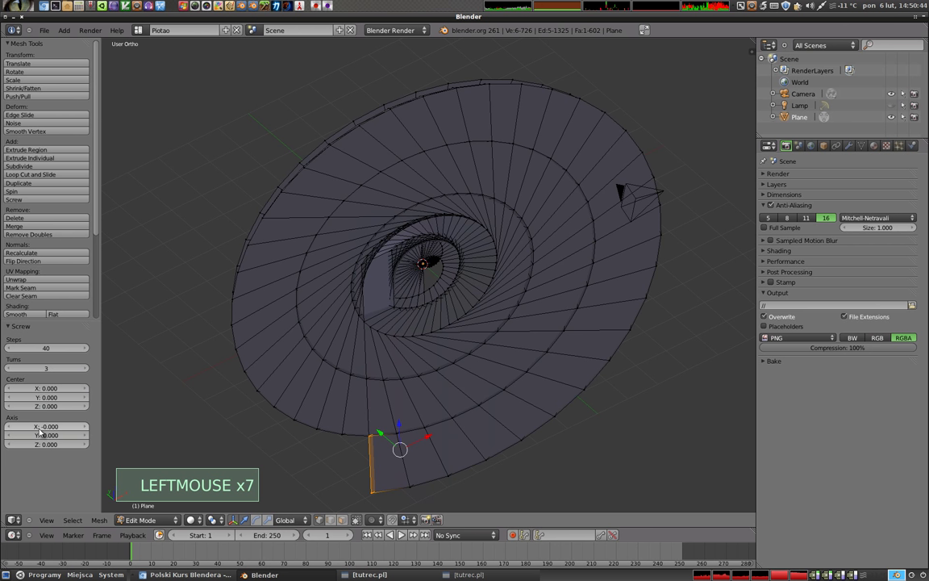
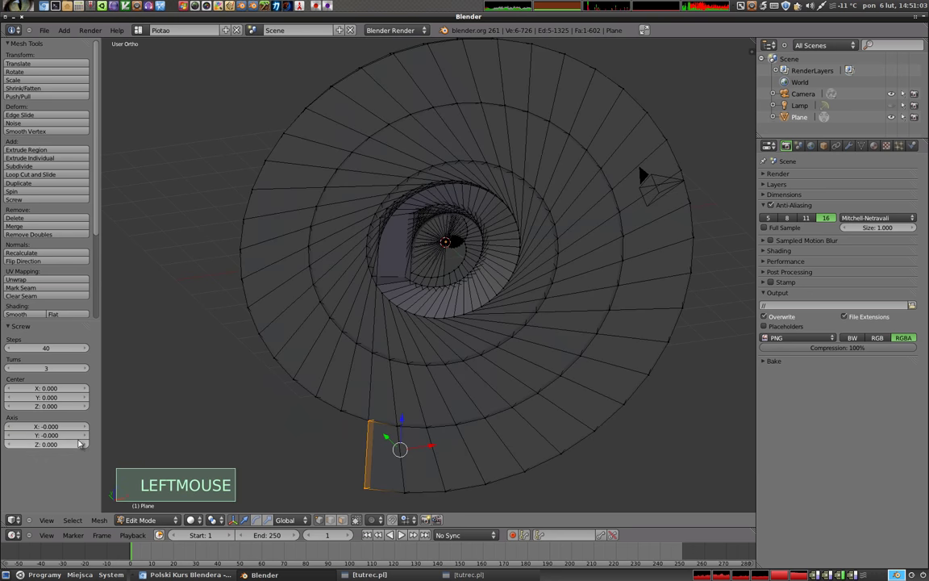
{"action": "left_click", "coordinate": [85, 444]}
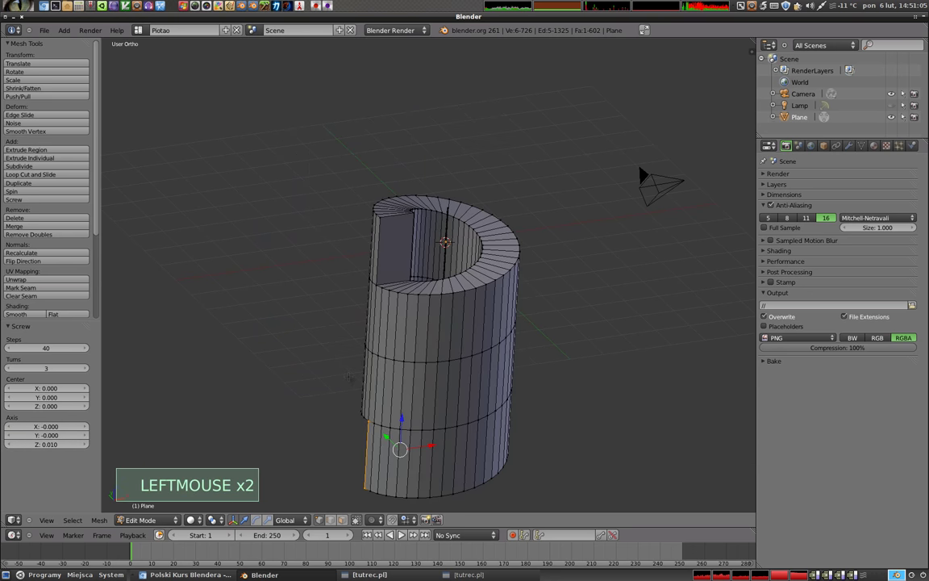
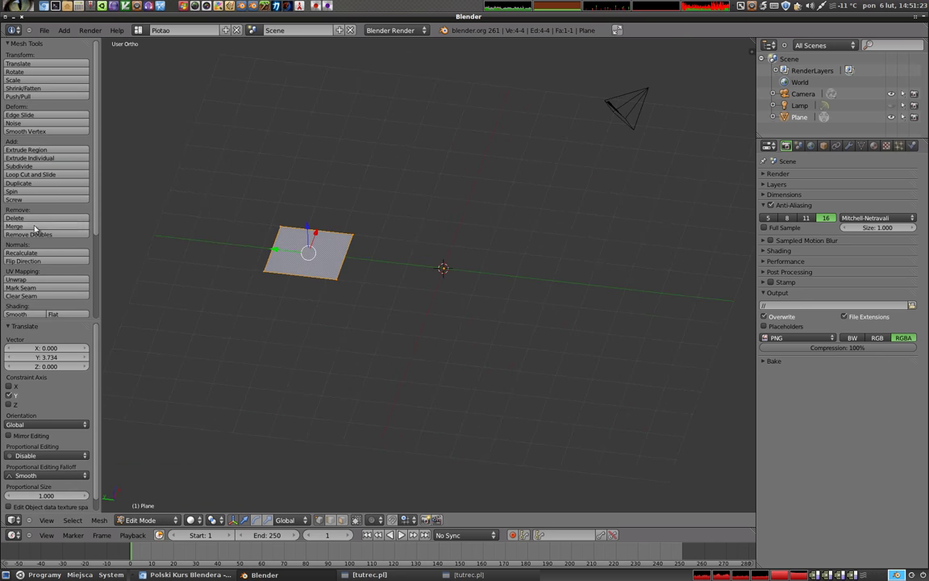
- Screw the new square plane around the tilted axis edge into a nine-step twisted shape
{"action": "left_click", "coordinate": [33, 202]}
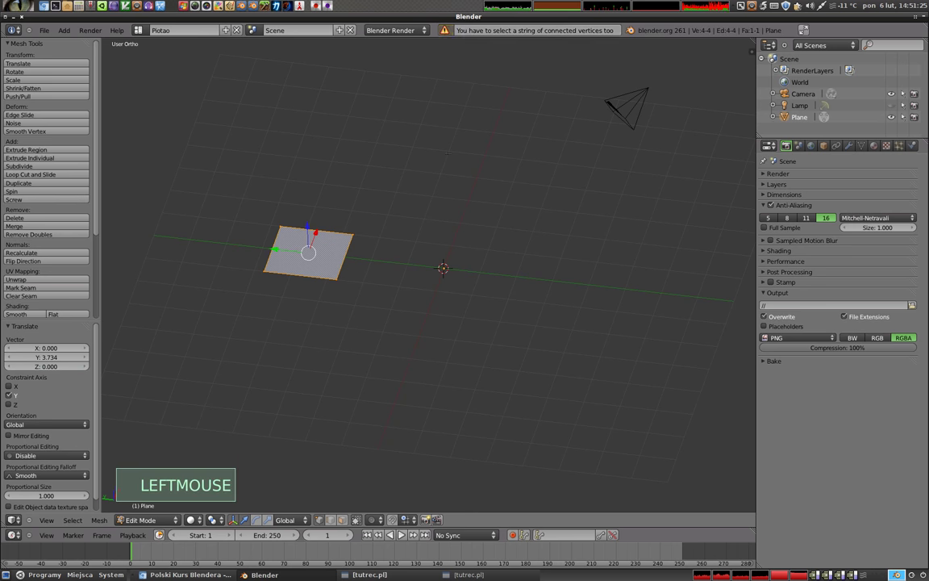
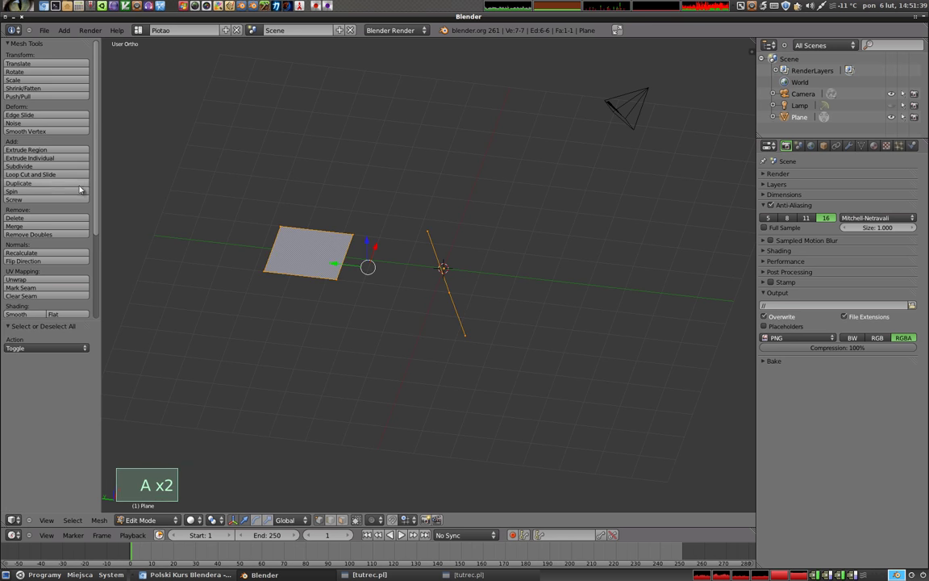
{"action": "left_click", "coordinate": [30, 199]}
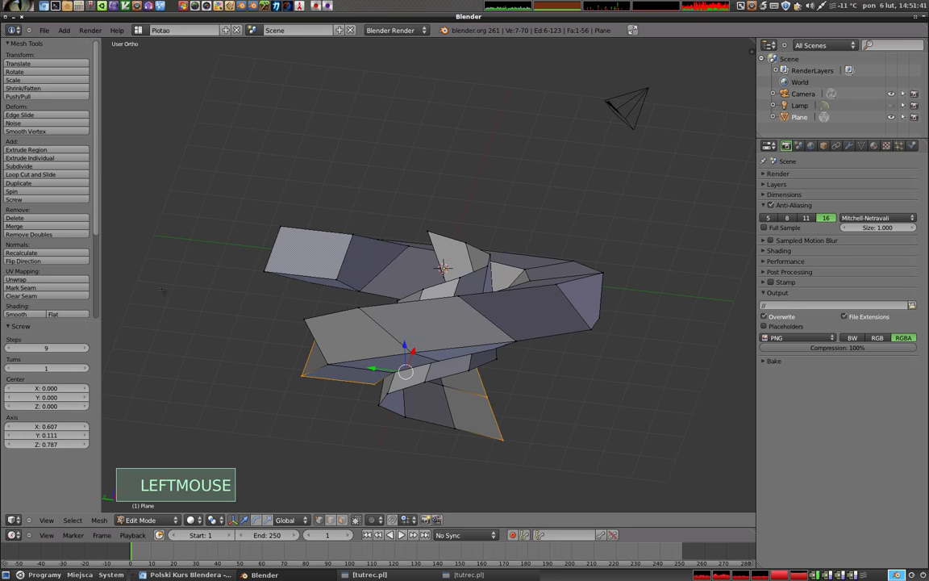